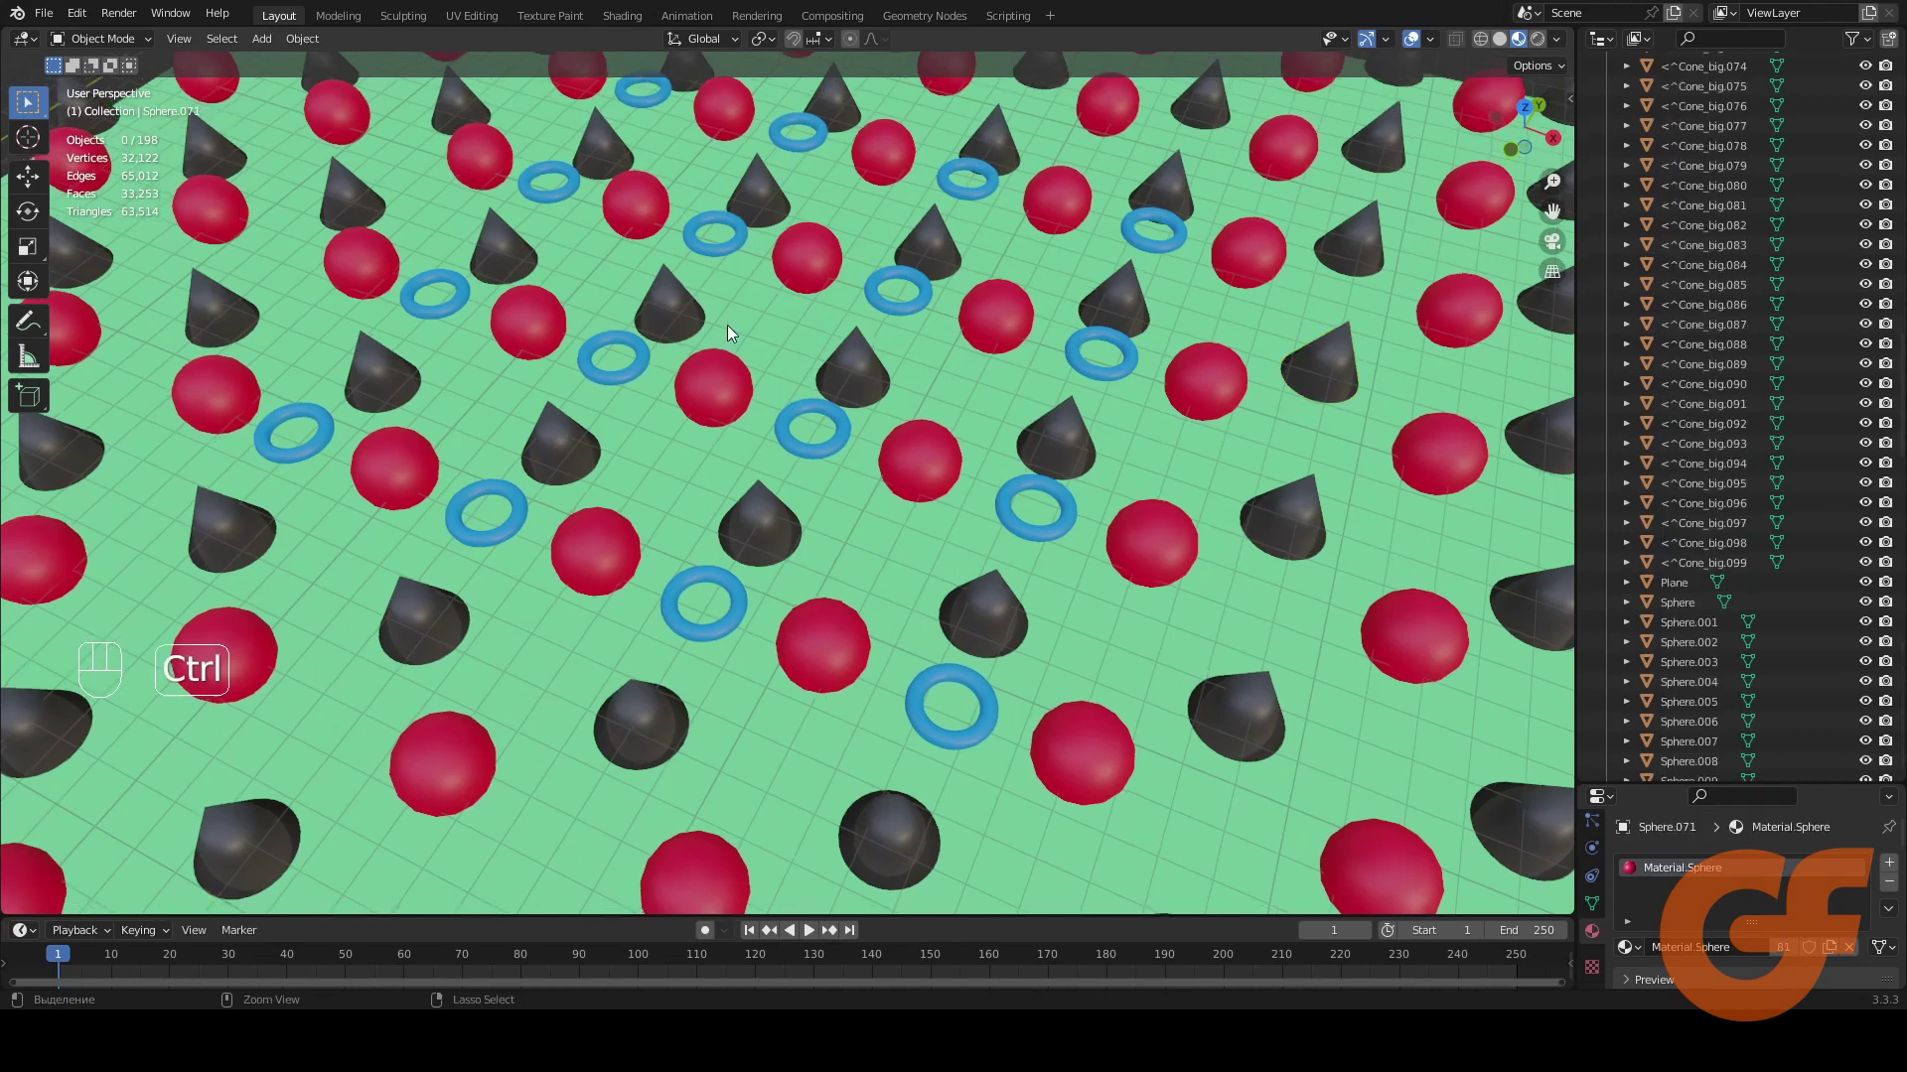
# Start a Find/Replace batch rename on all objects with Sphere as the search term
pyautogui.press('ctrl+F2')
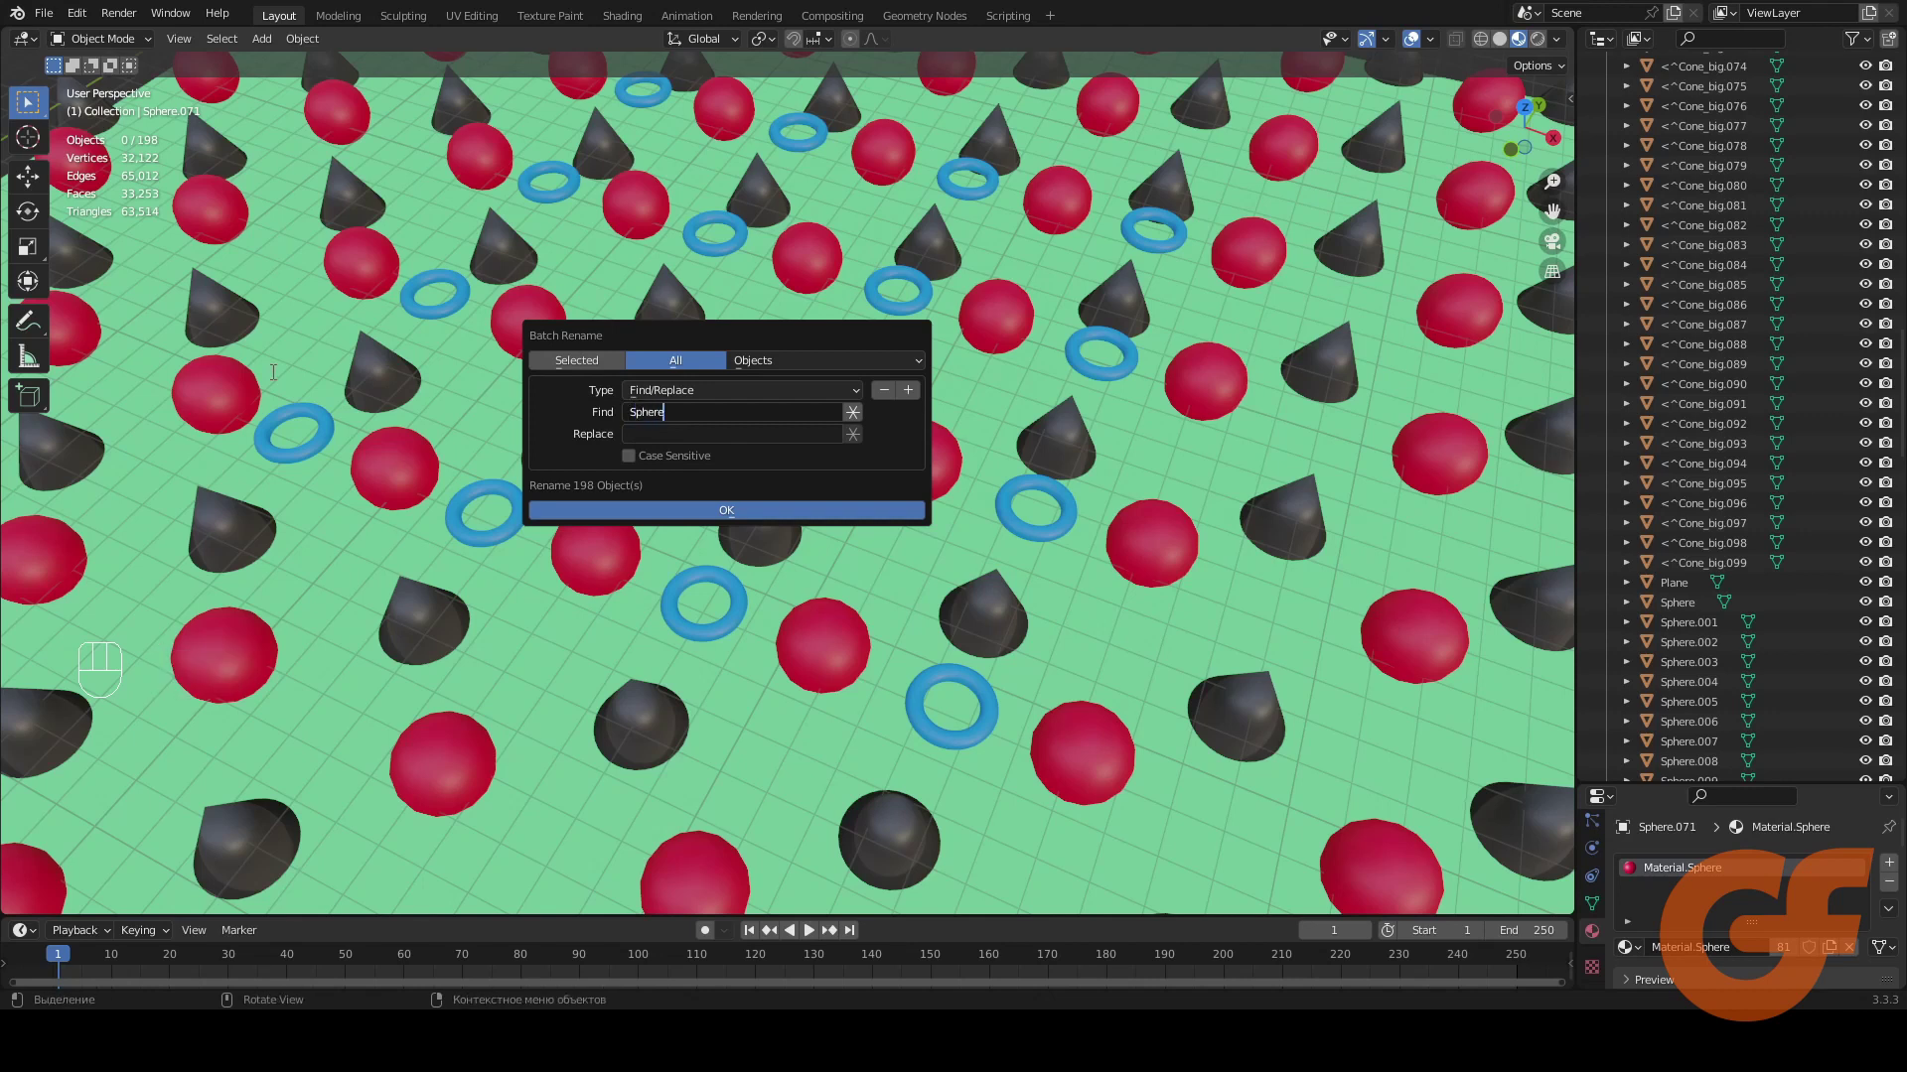
# Apply the Sphere→SpheRee rename, then select SpheRee.003–.012 and reopen batch rename for them
pyautogui.moveTo(655, 439); pyautogui.dragTo(748, 518)
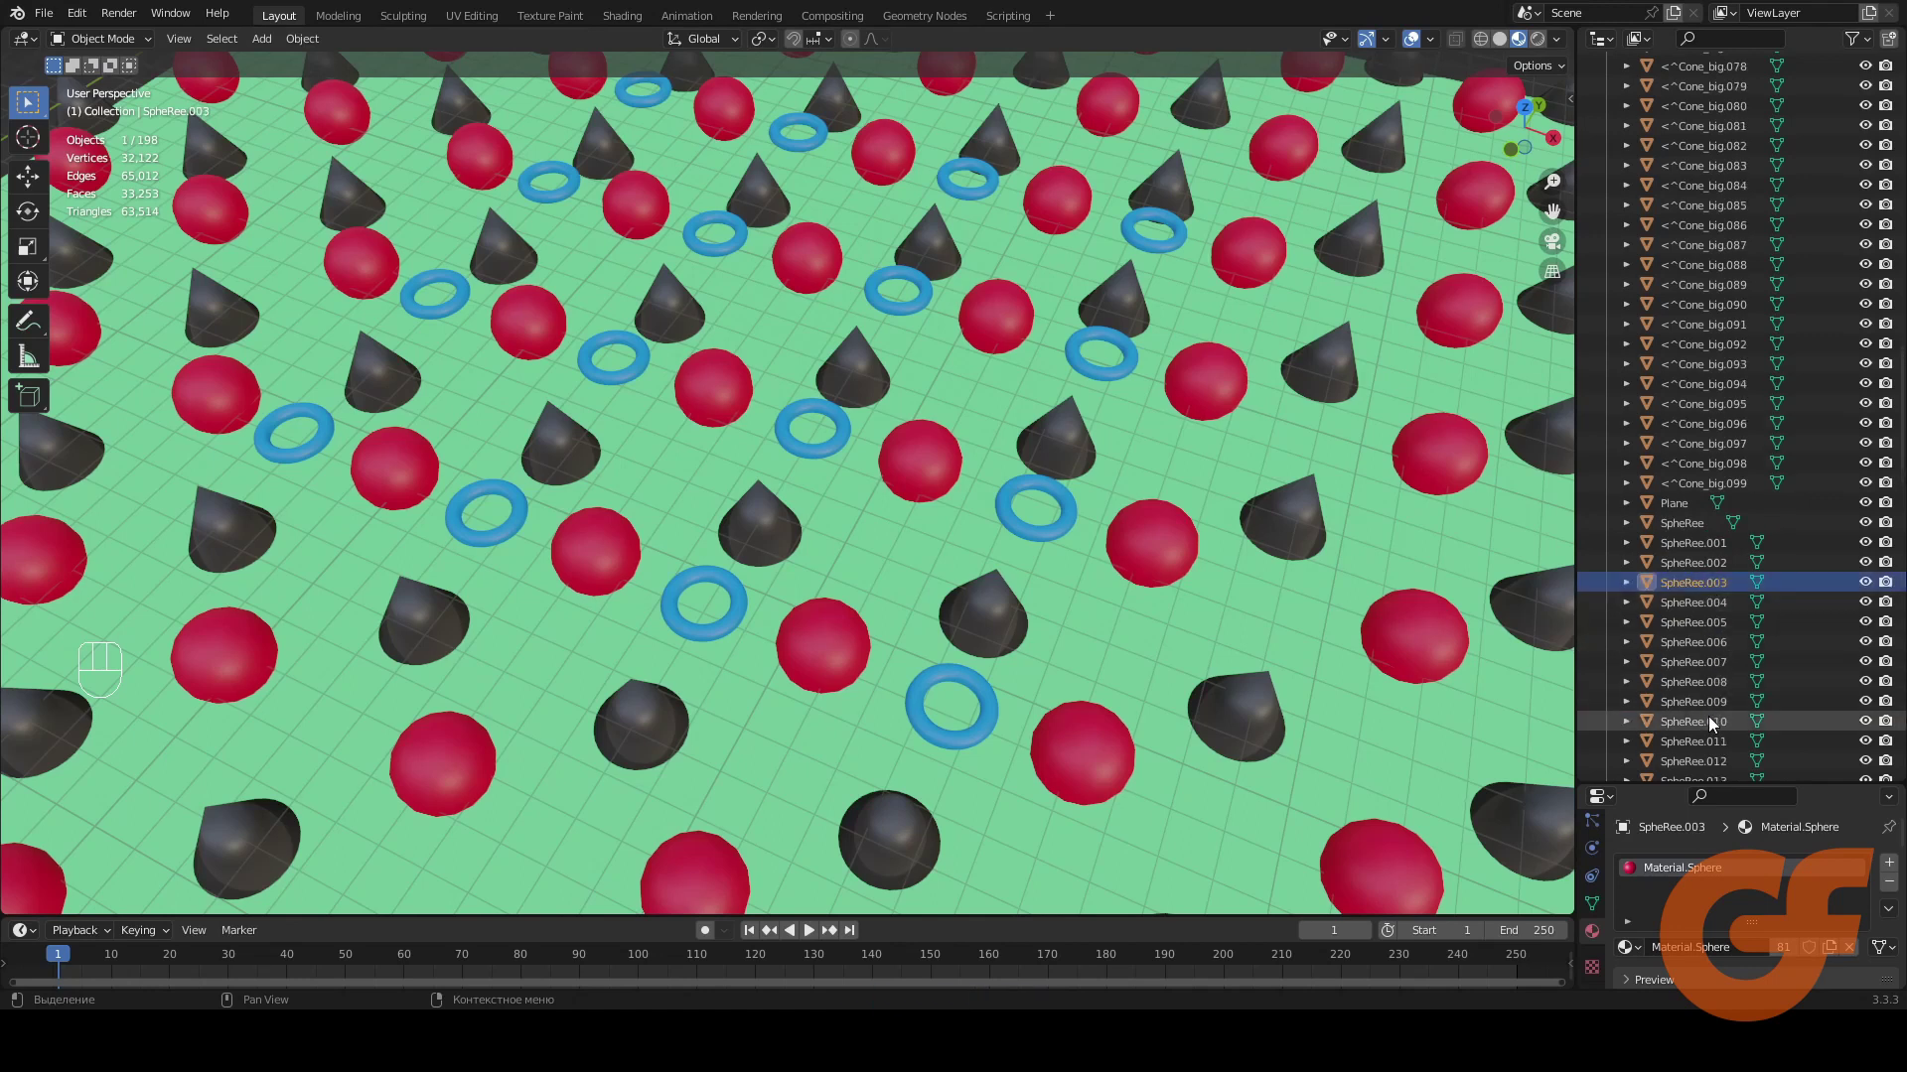
pyautogui.click(1728, 760)
pyautogui.press('ctrl+F2')
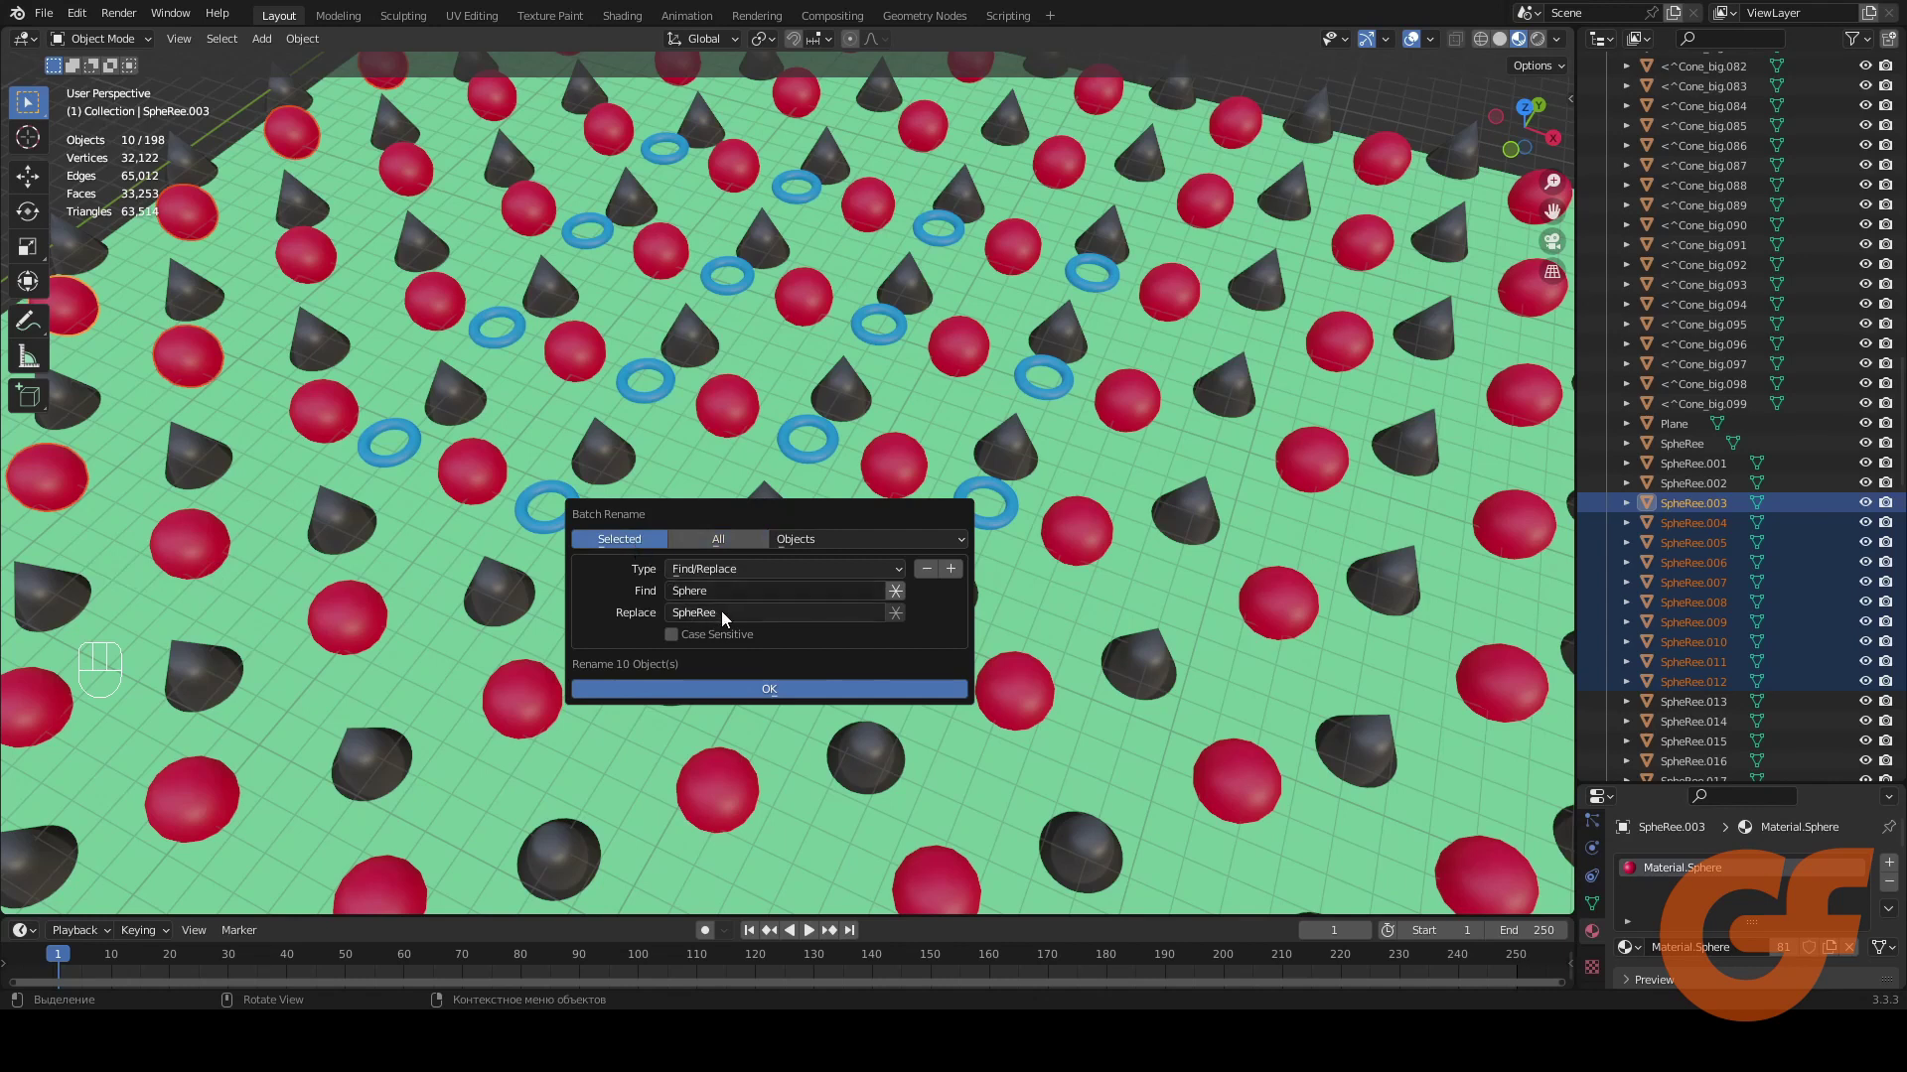
# Rename the ten spheres to Spe.003–Spe.012, then select cones 064 to 085
pyautogui.press('BackSpace')
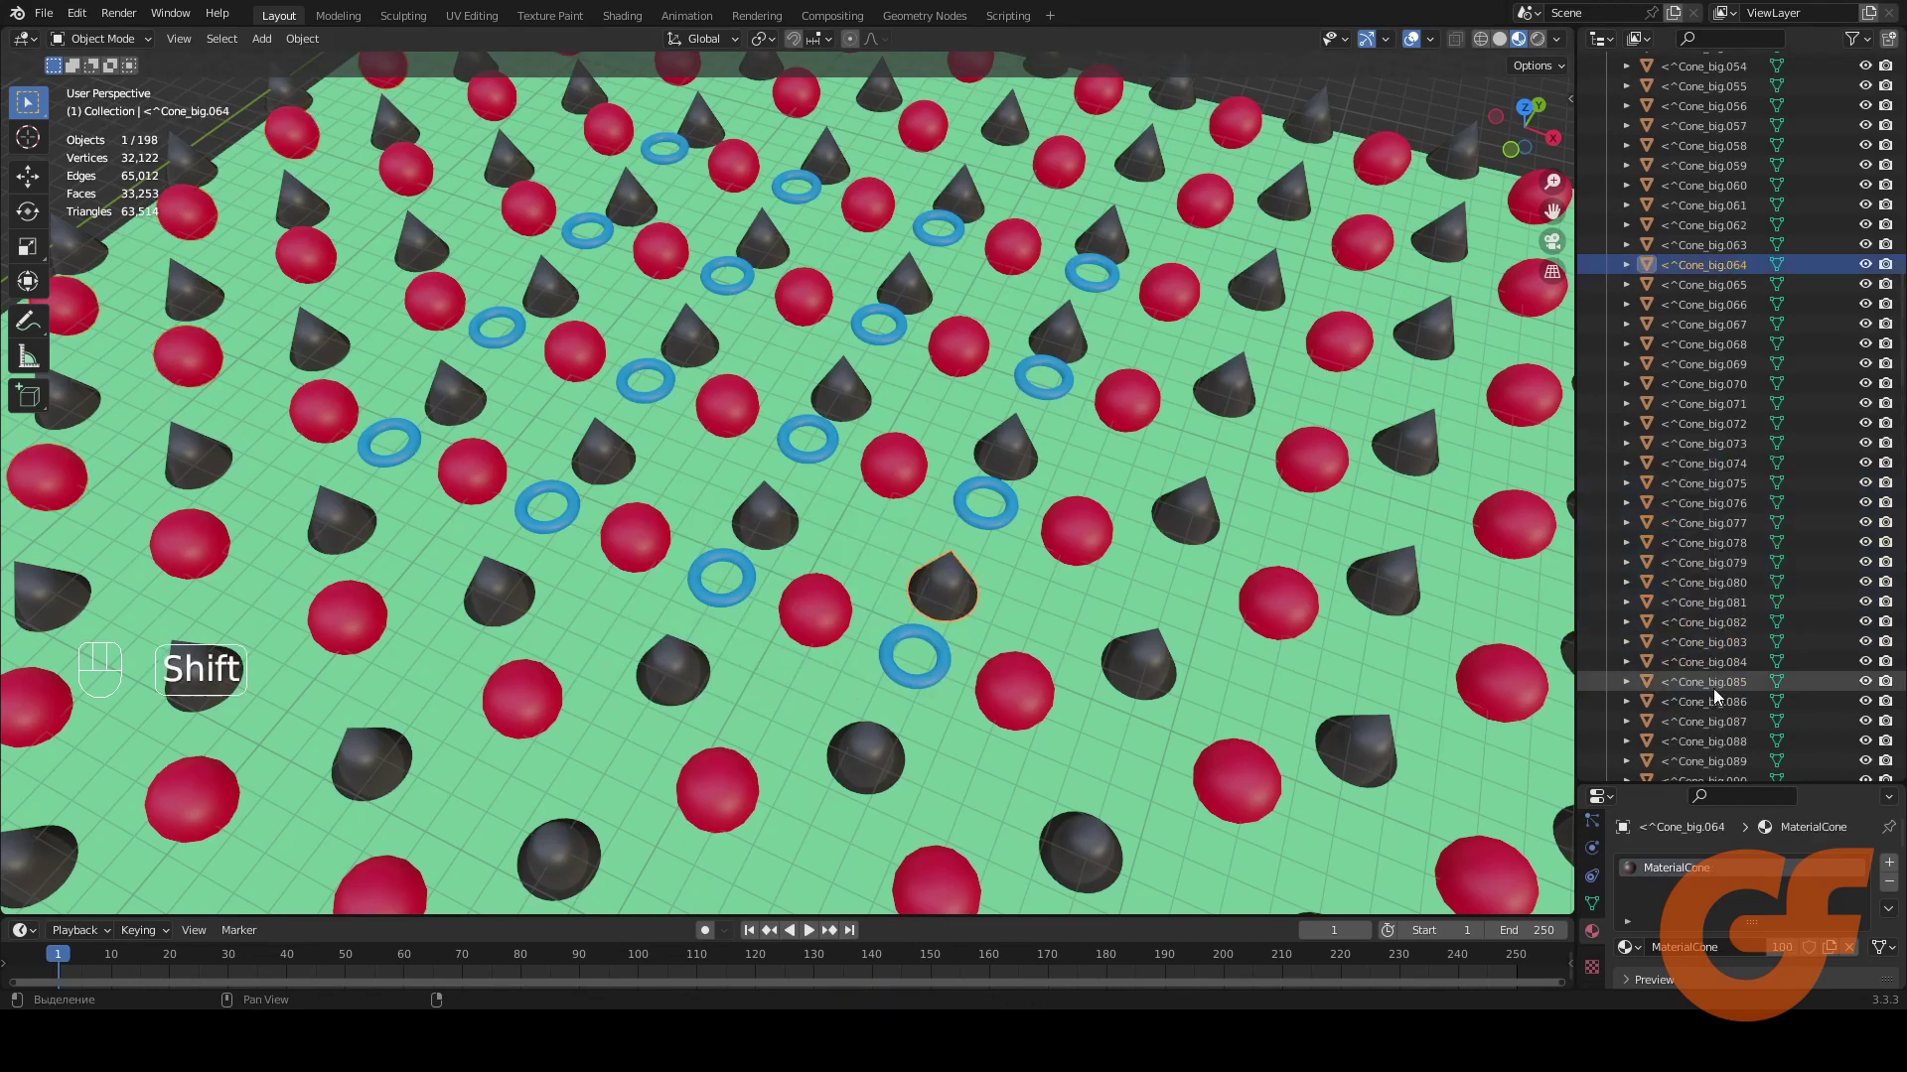
pyautogui.click(1721, 693)
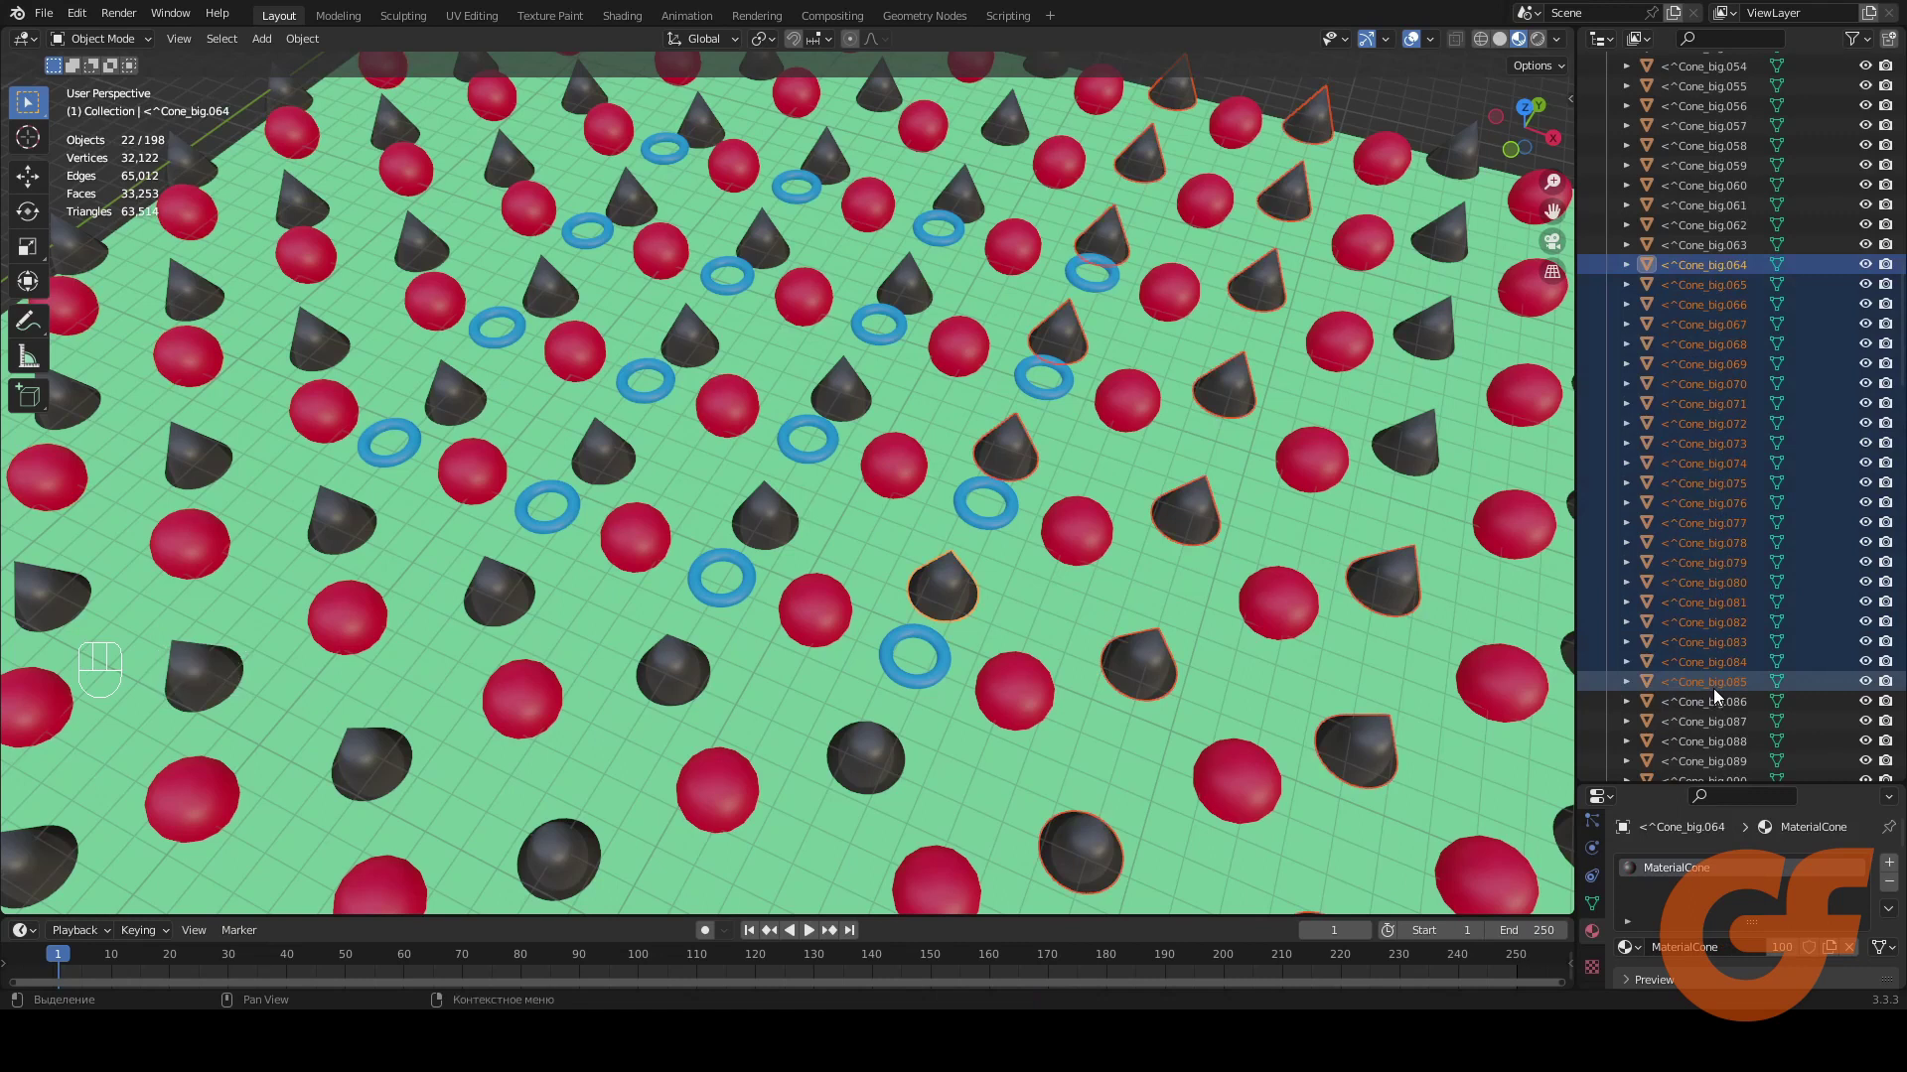
# Strip leading digits and punctuation from the cone names, then select Spe.004–Spe.012
pyautogui.press('ctrl+F2')
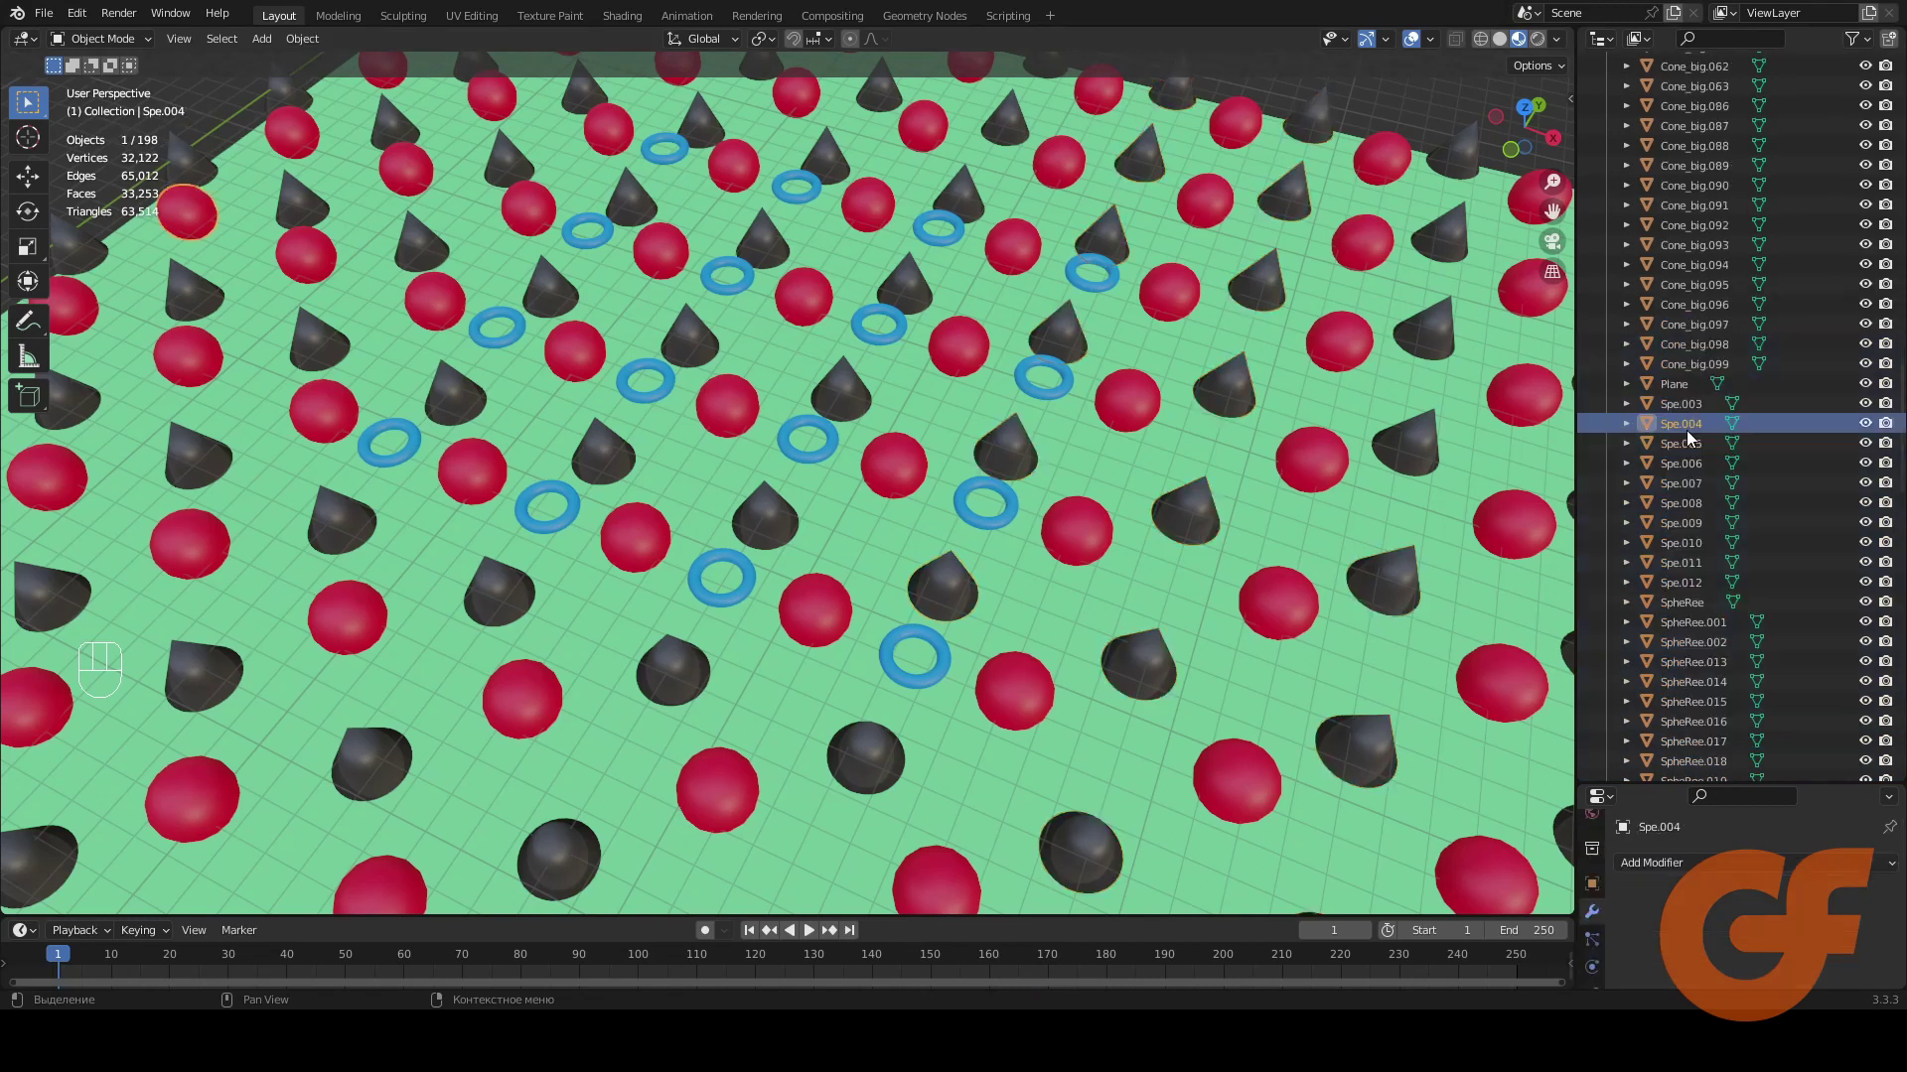
pyautogui.click(1692, 587)
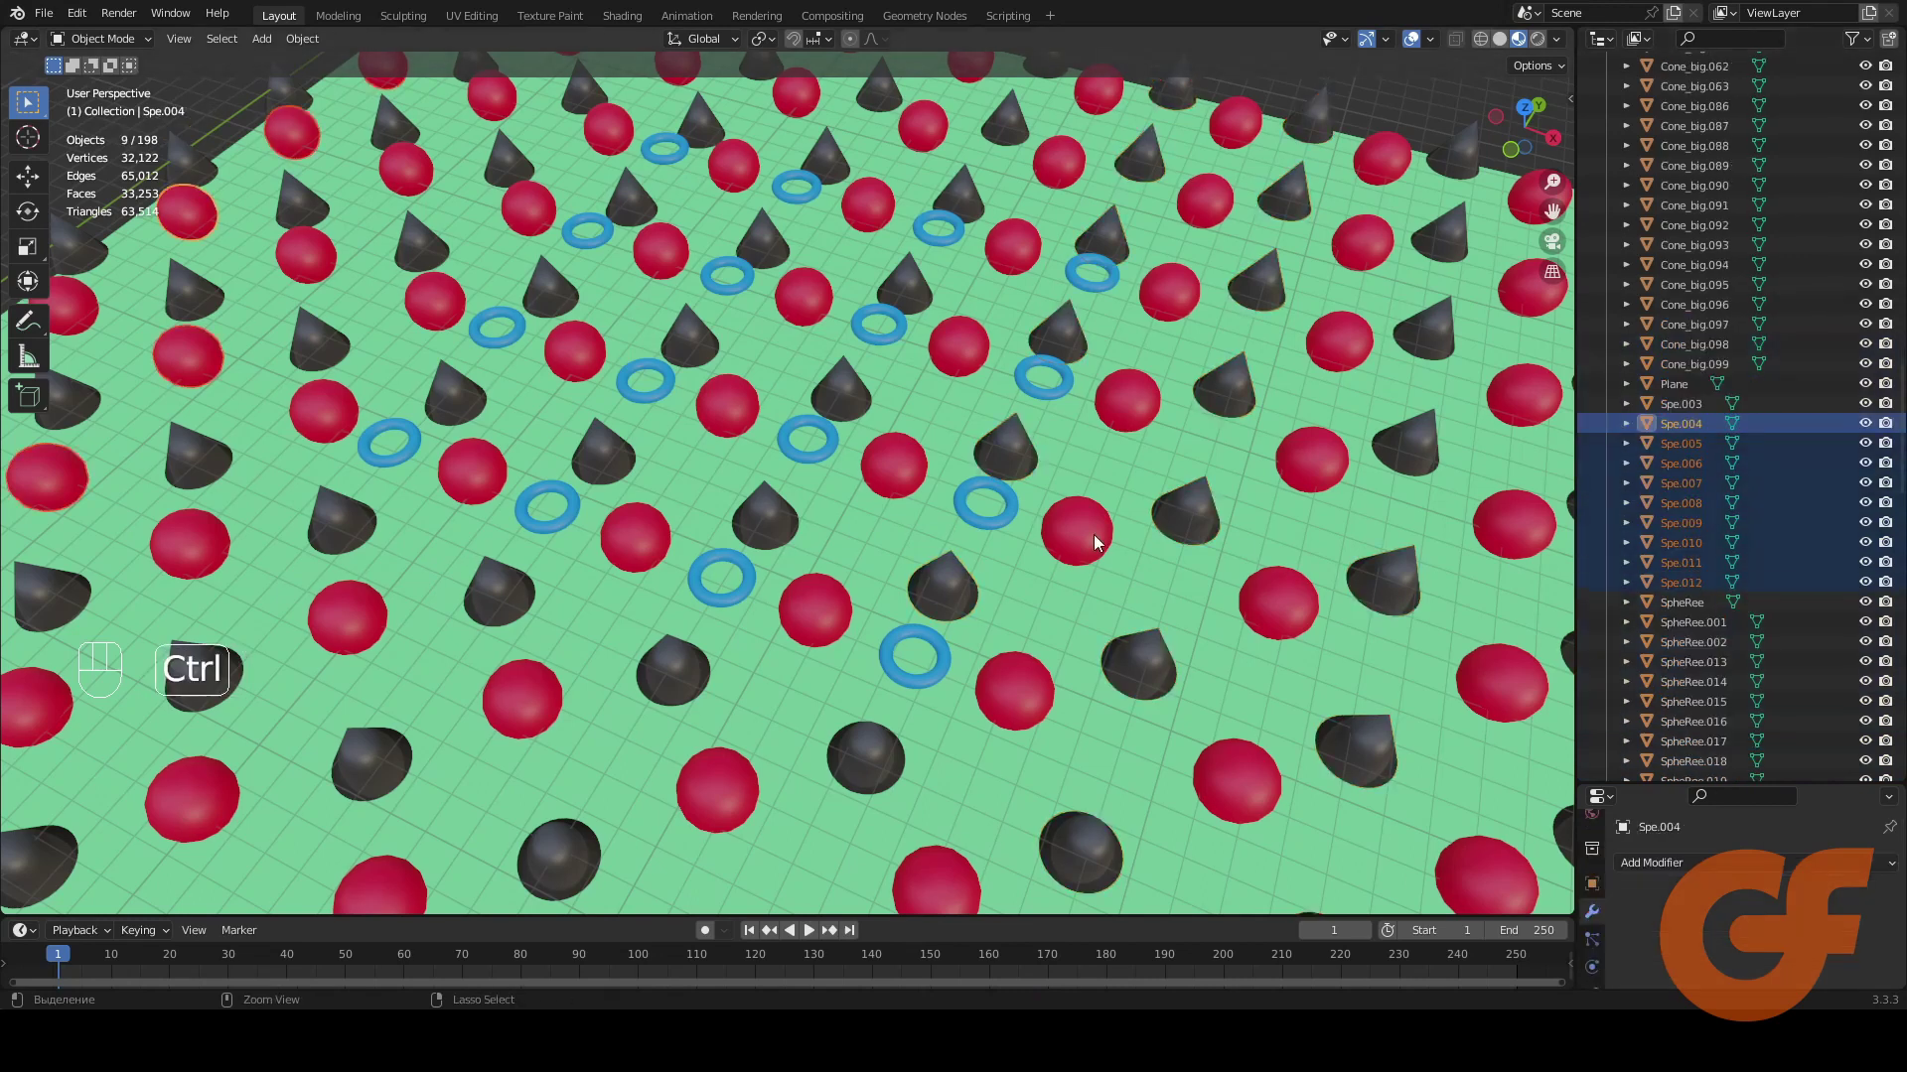
# Add an HHH suffix to Spe.004–.012 and a Low-poy prefix to SpheRee.013–.018
pyautogui.press('ctrl+F2')
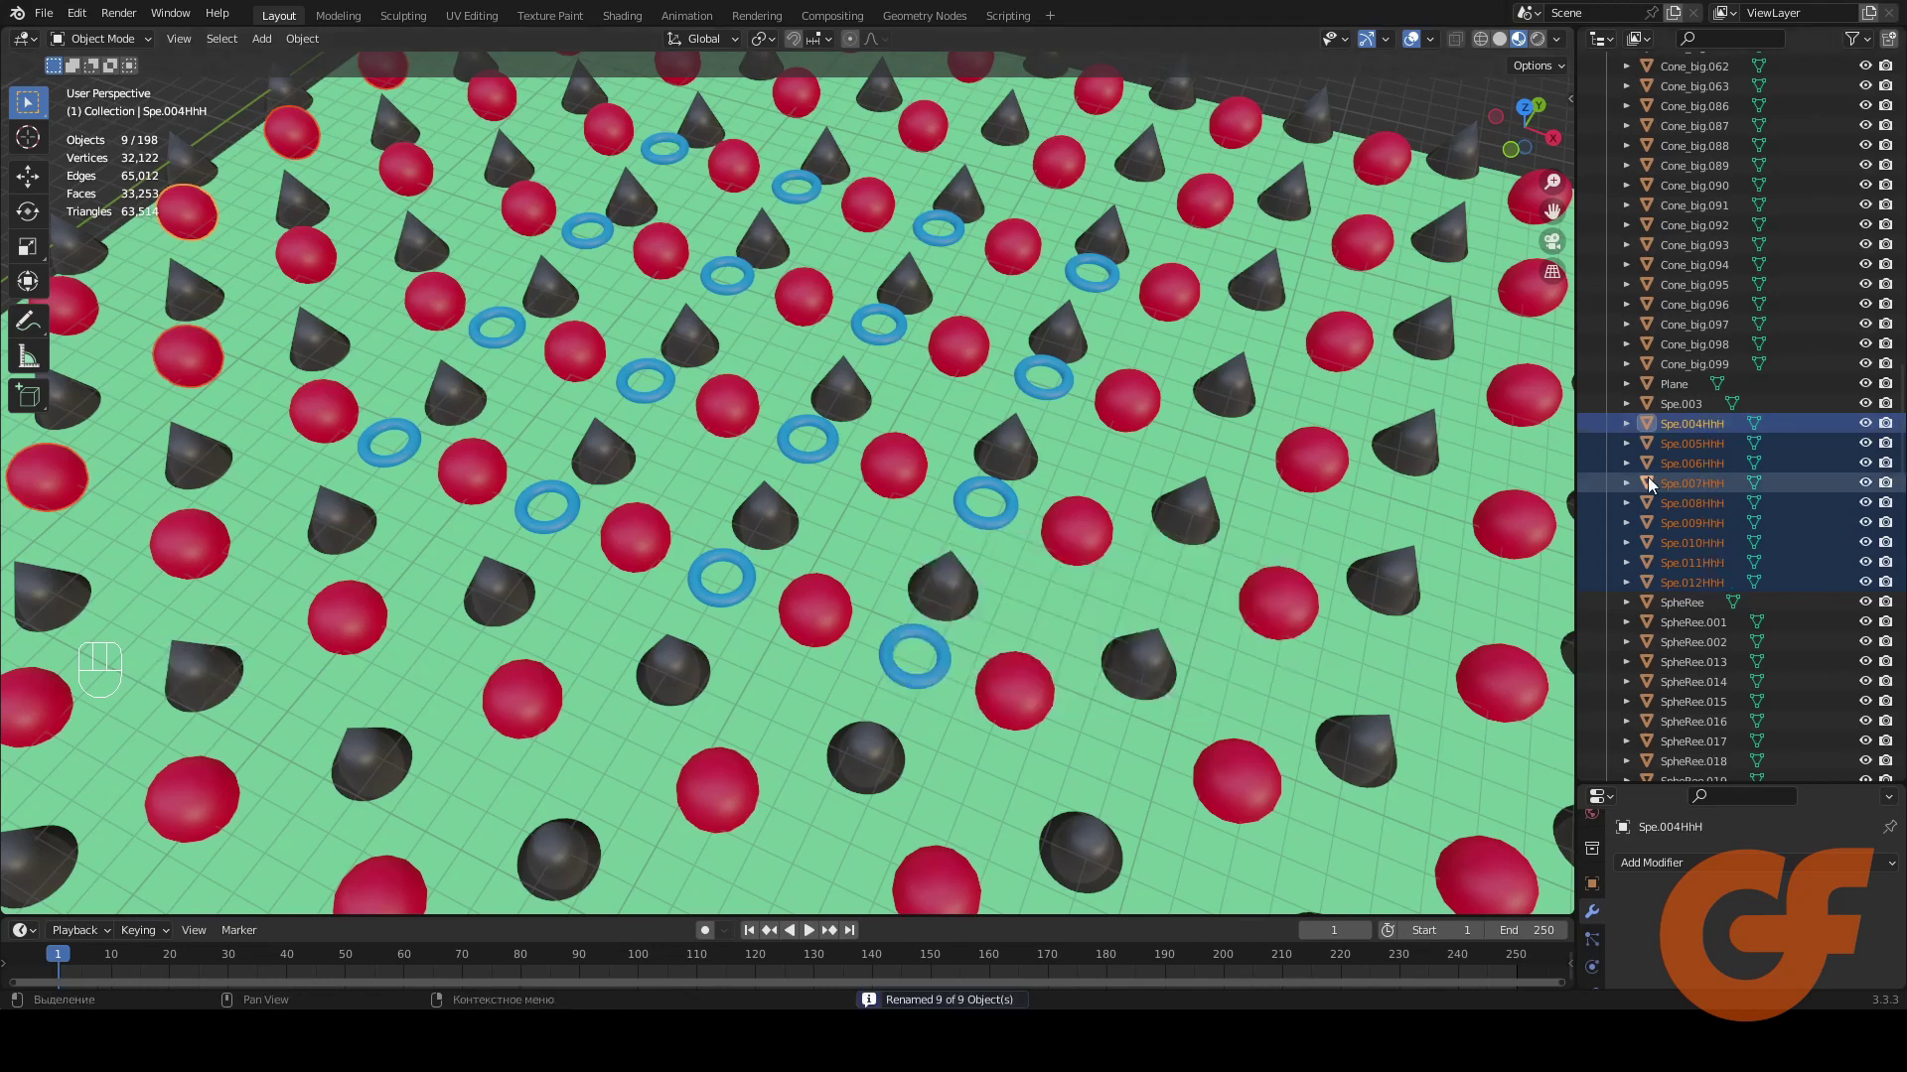
pyautogui.press('ctrl+F2')
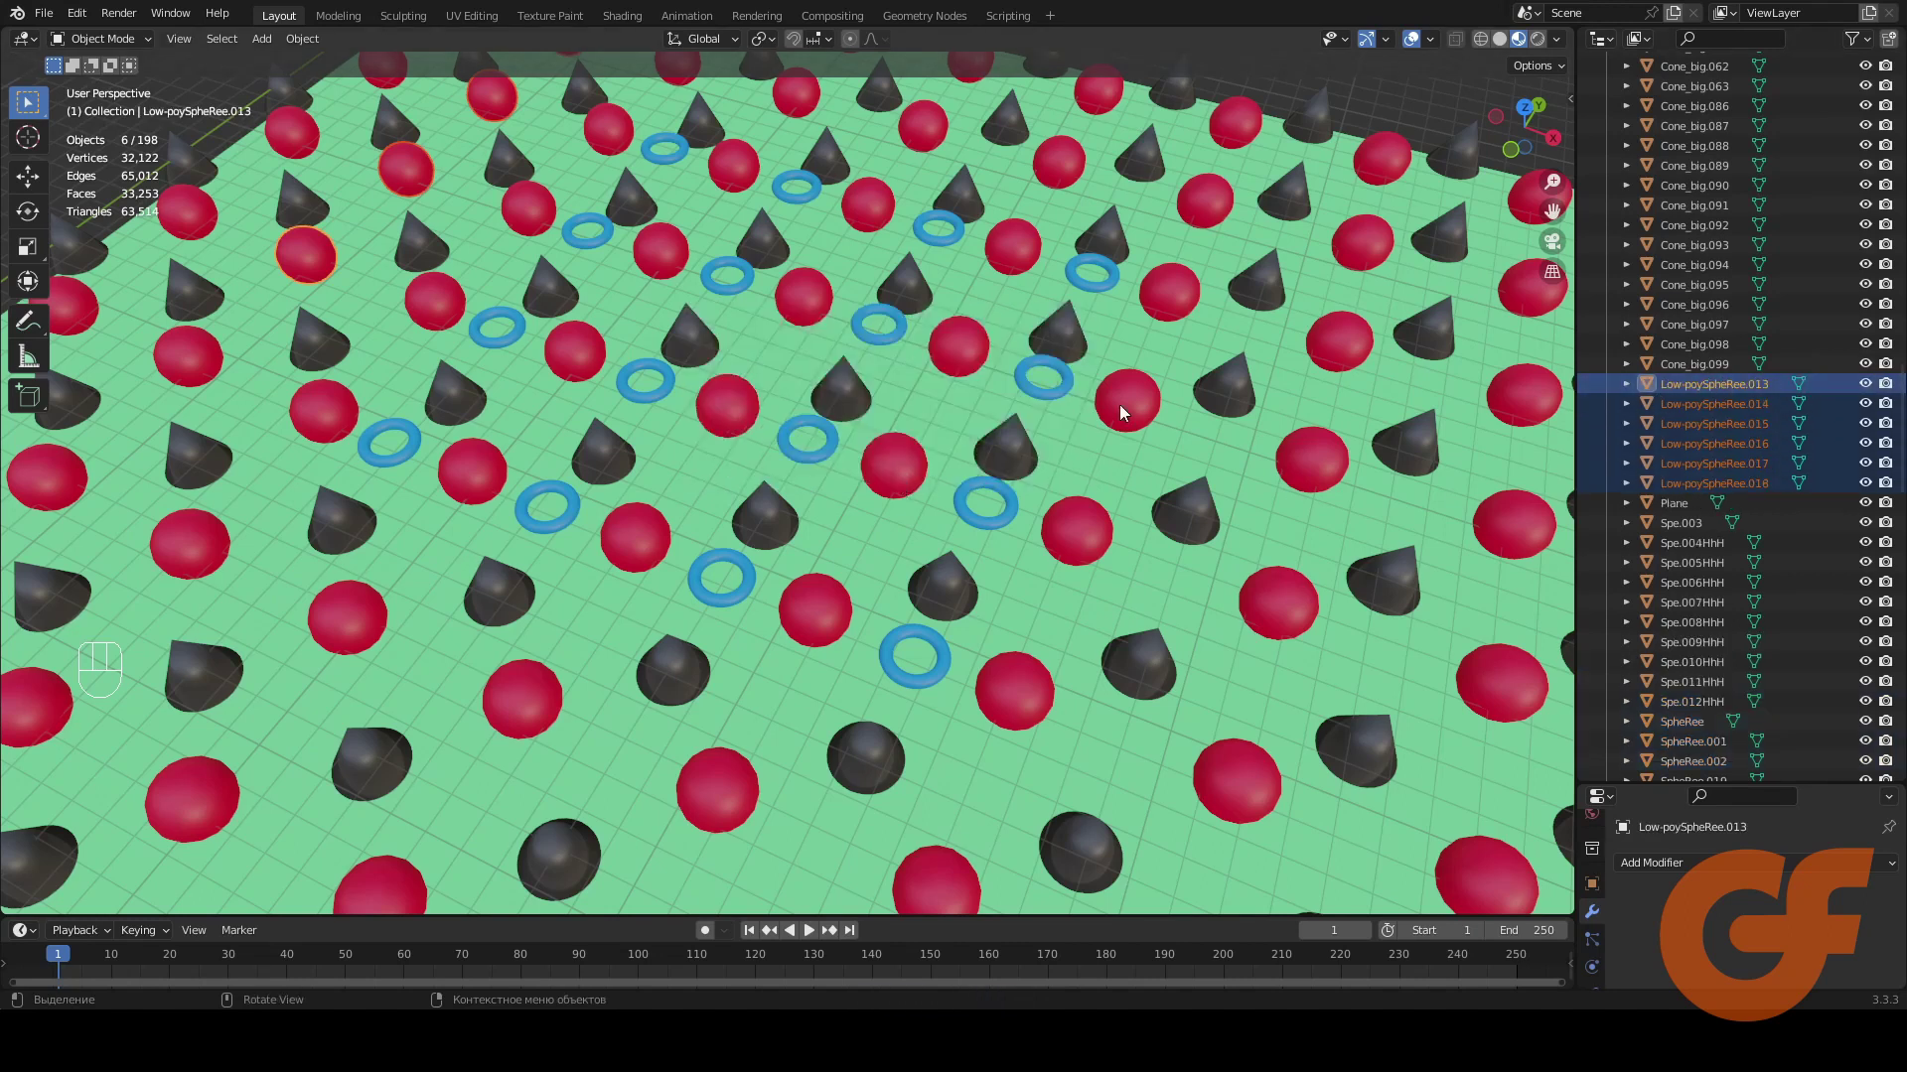
# Give the twelve selected cones the new name Roof (Roof through Roof.011)
pyautogui.press('ctrl+F2')
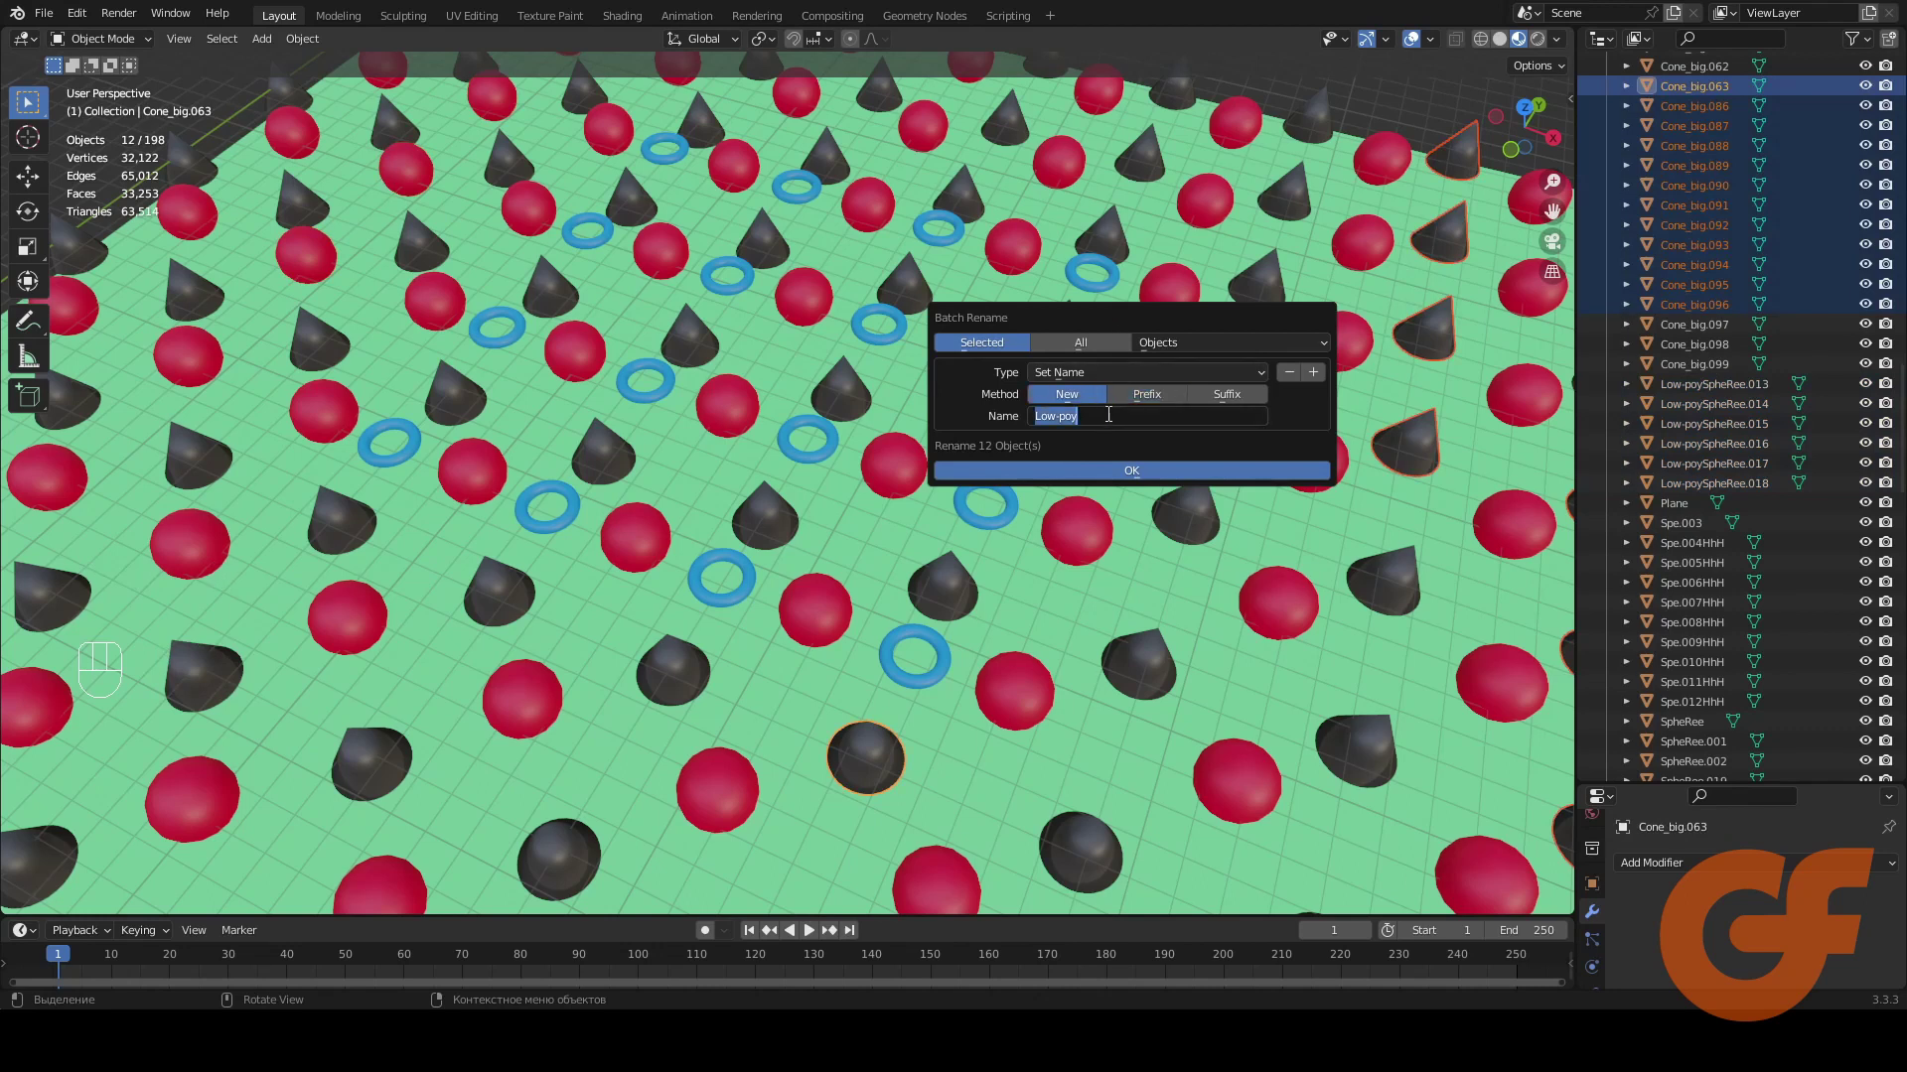
pyautogui.press('o')
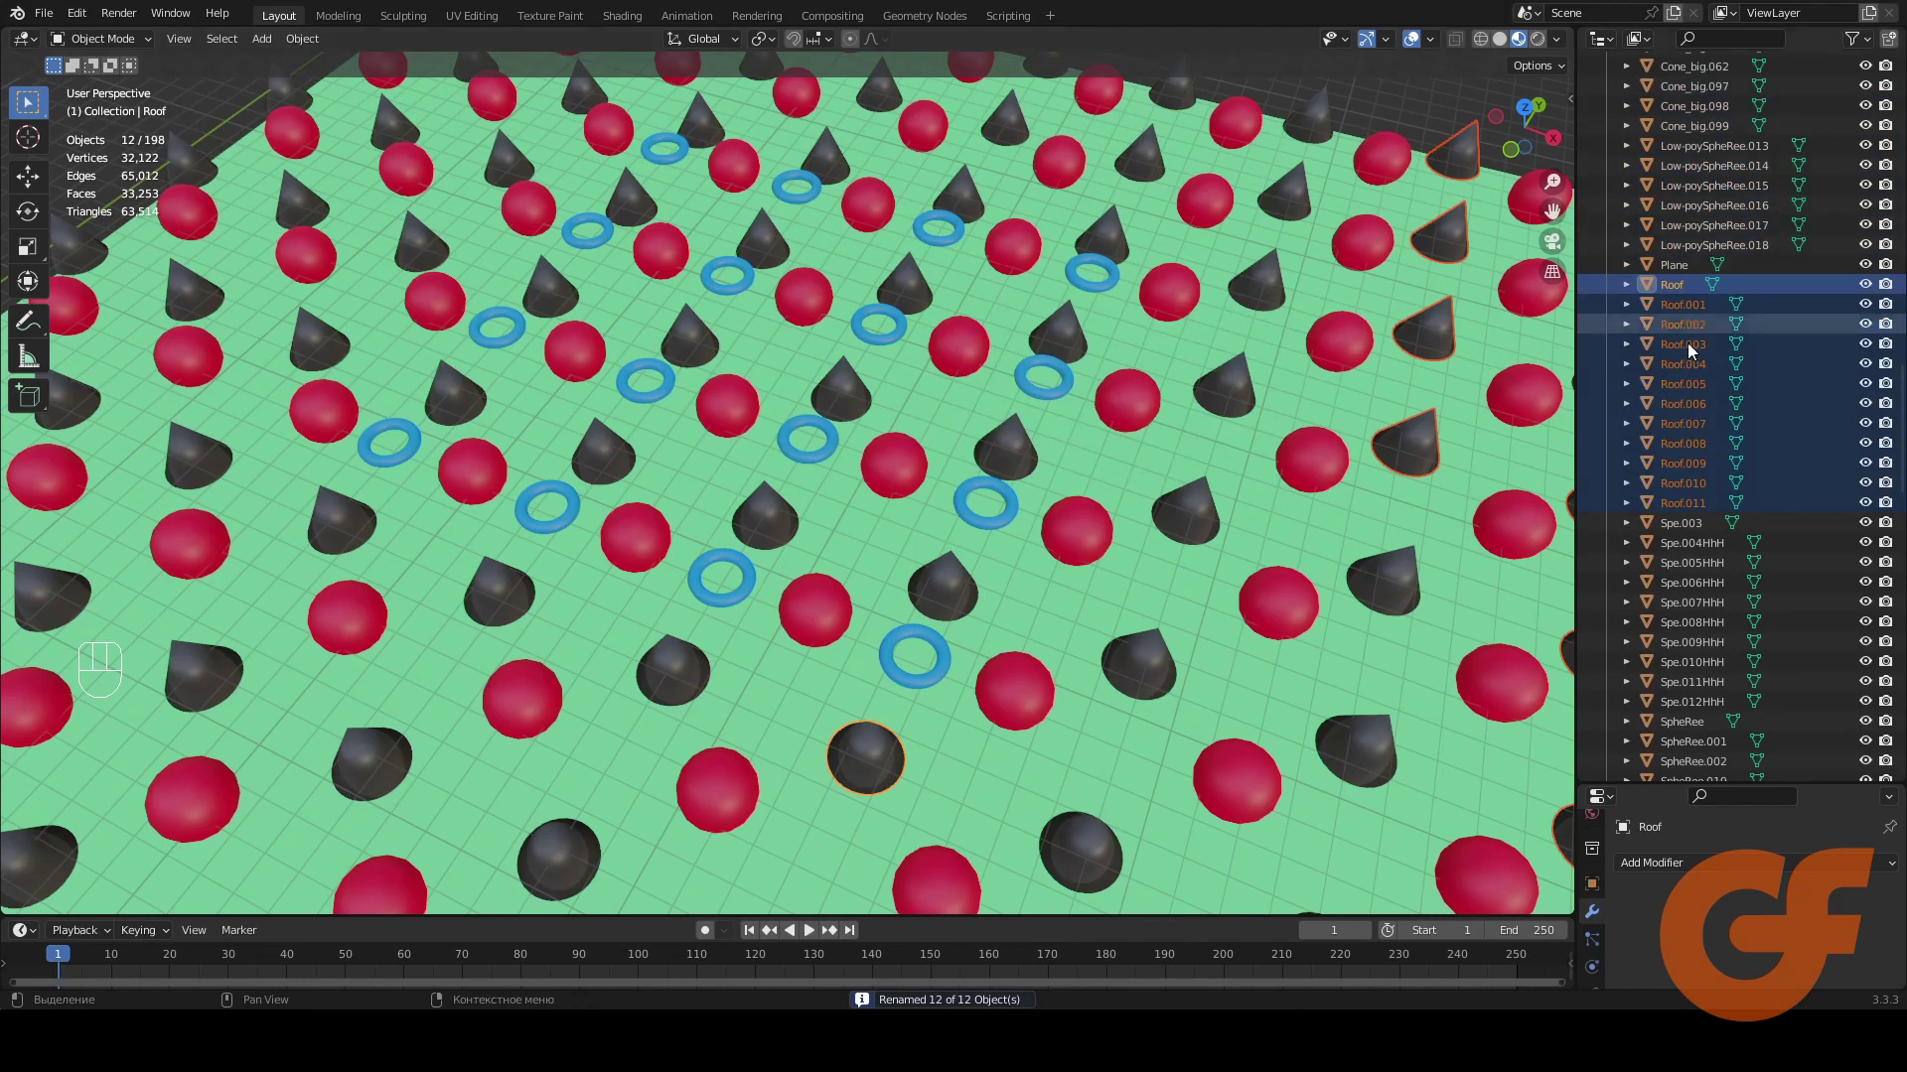